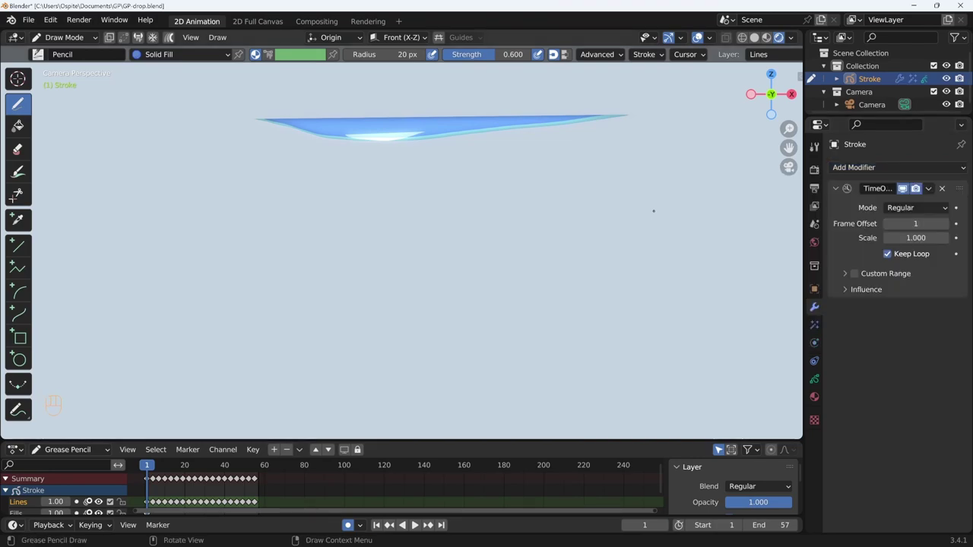
- Scrub and play back the water-drop animation, stopping at frame 20
drag(150, 469, 206, 470)
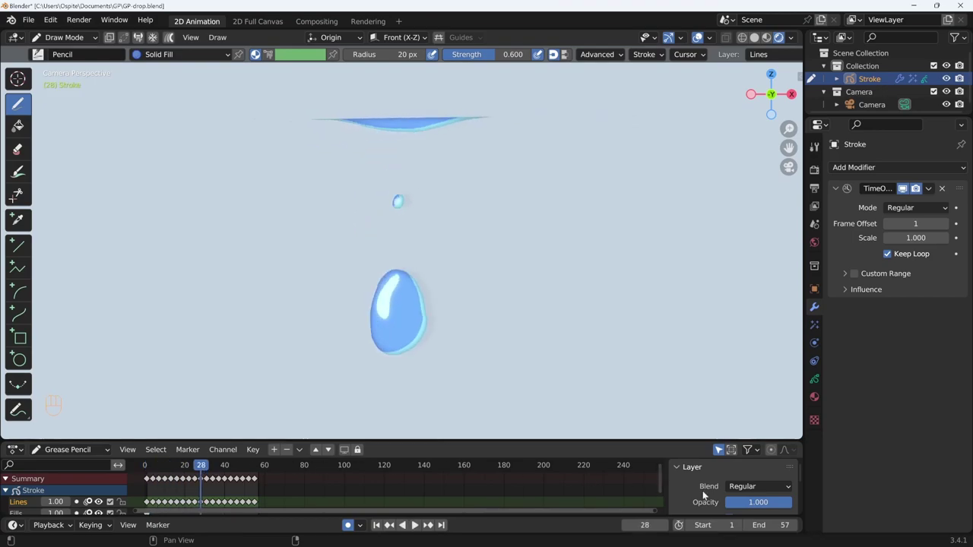
key(shift+space)
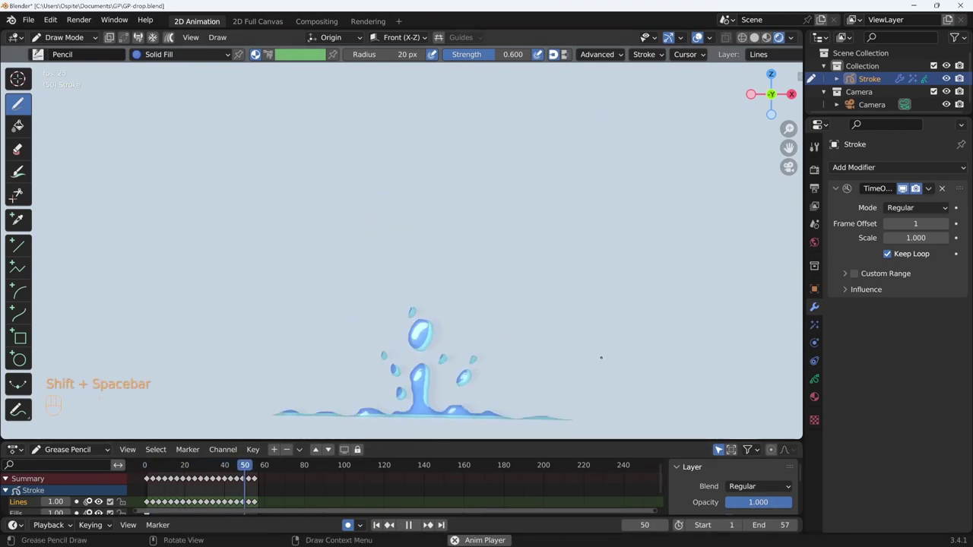
key(shift+space)
click(193, 468)
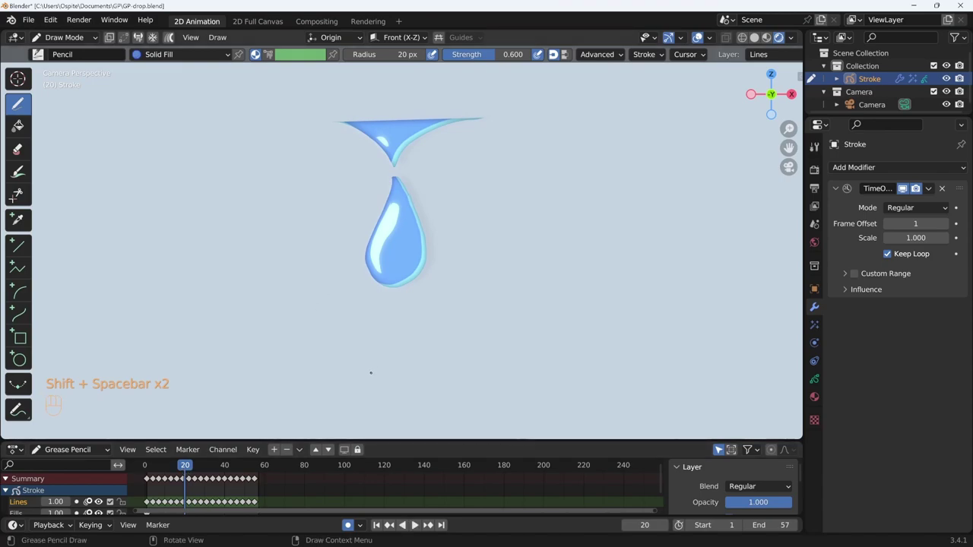
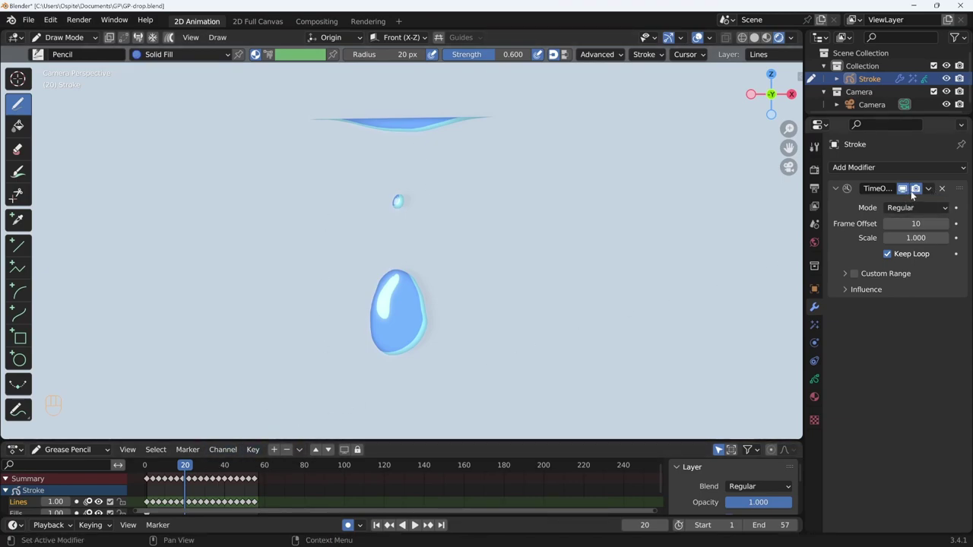
click(905, 191)
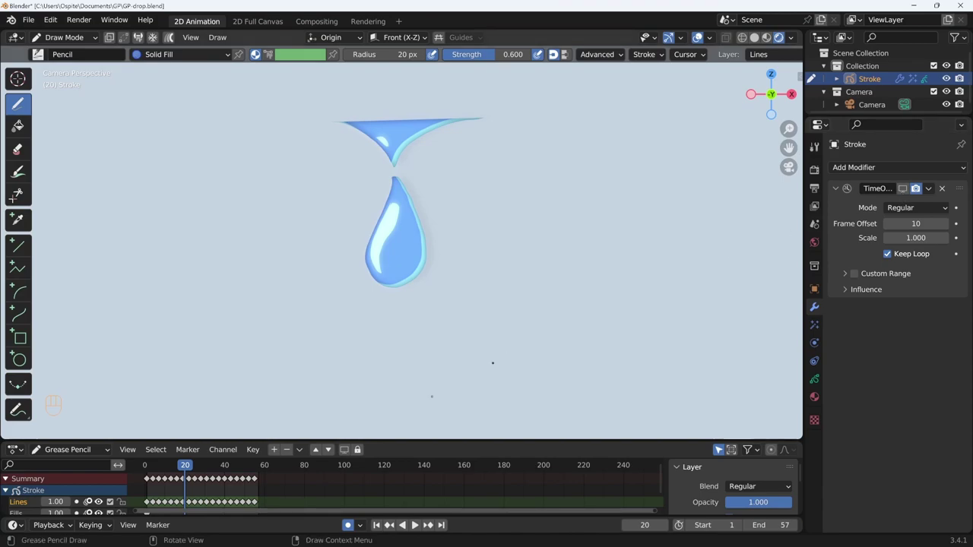
click(214, 466)
drag(215, 468, 204, 470)
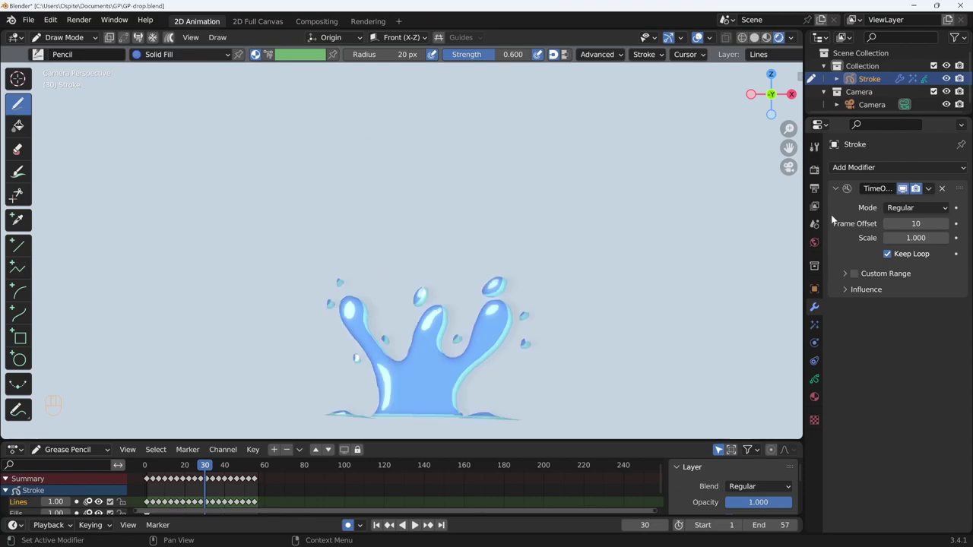
drag(203, 469, 189, 467)
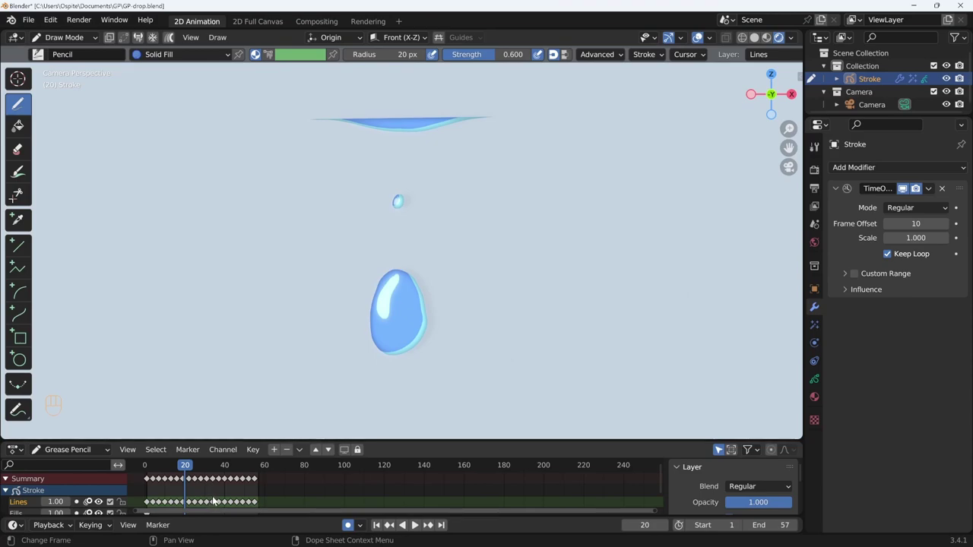
drag(189, 467, 160, 476)
key(shift+space)
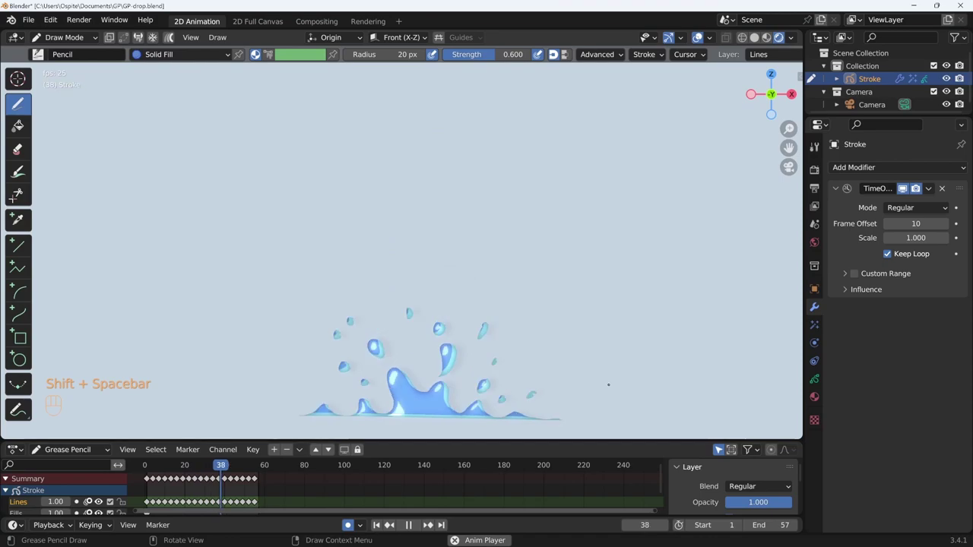
key(shift+space)
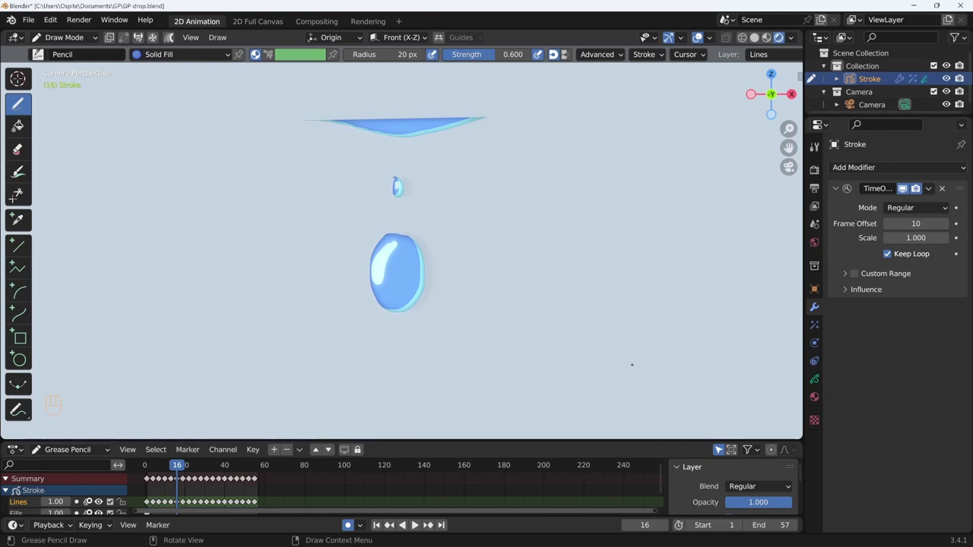
- In Object Mode, clear the original drop's offset, duplicate it as Stroke.001 and play both drops
key(ctrl+Tab)
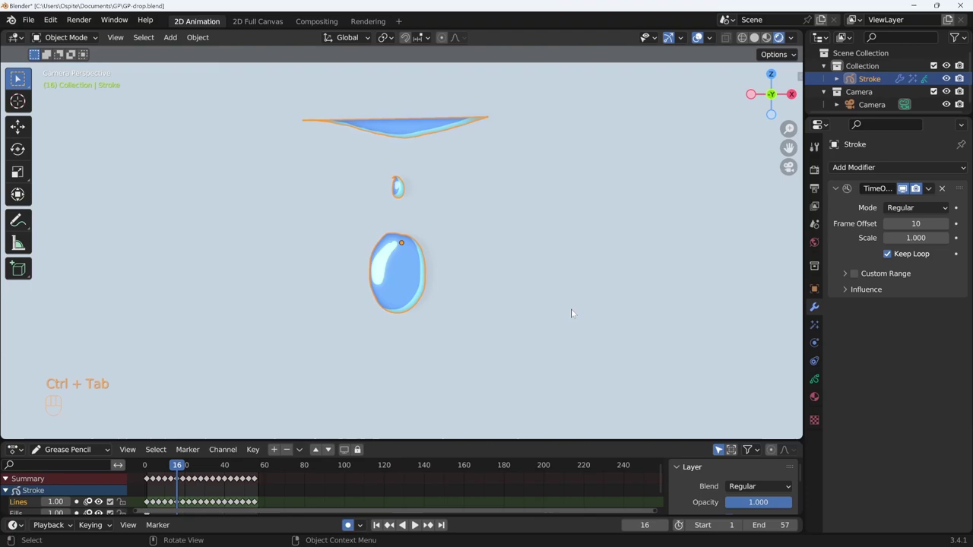
key(g)
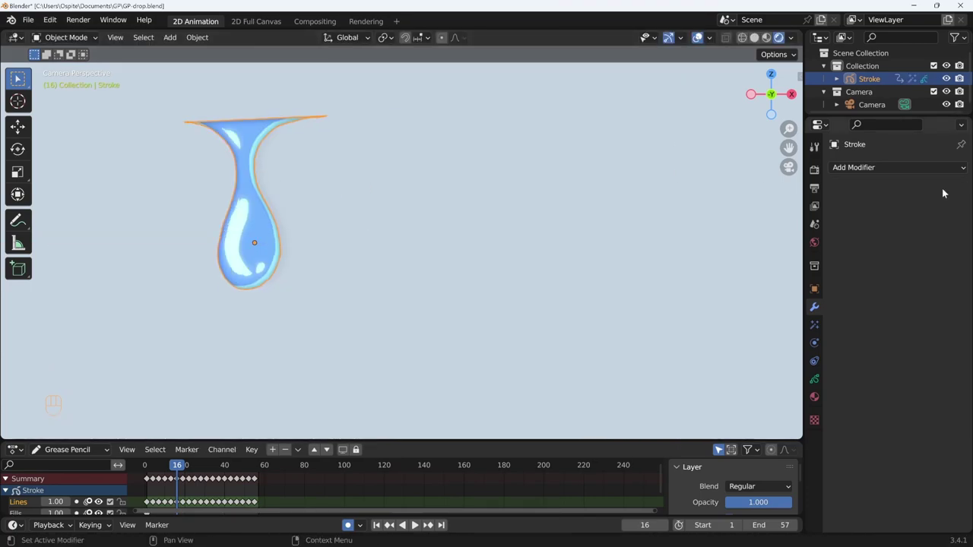
key(shift+d)
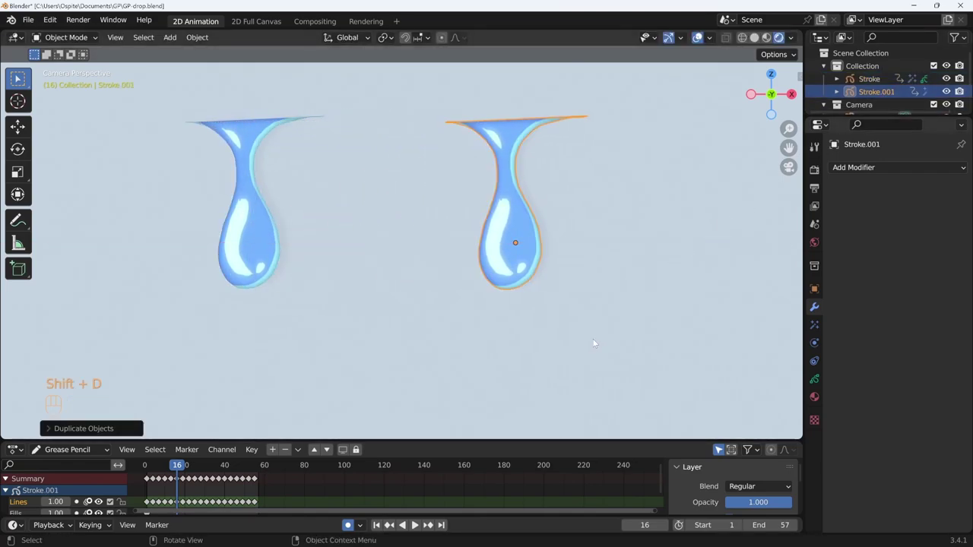
key(shift+space)
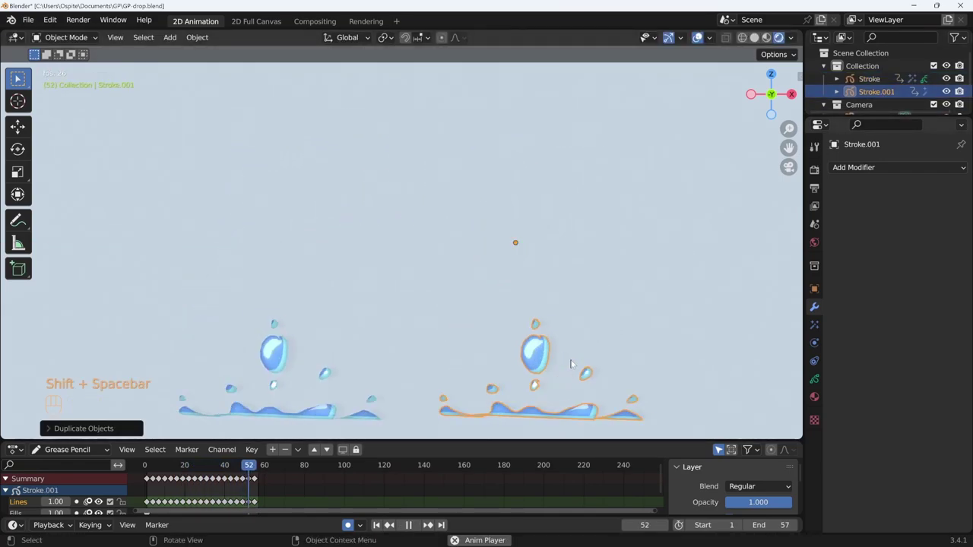
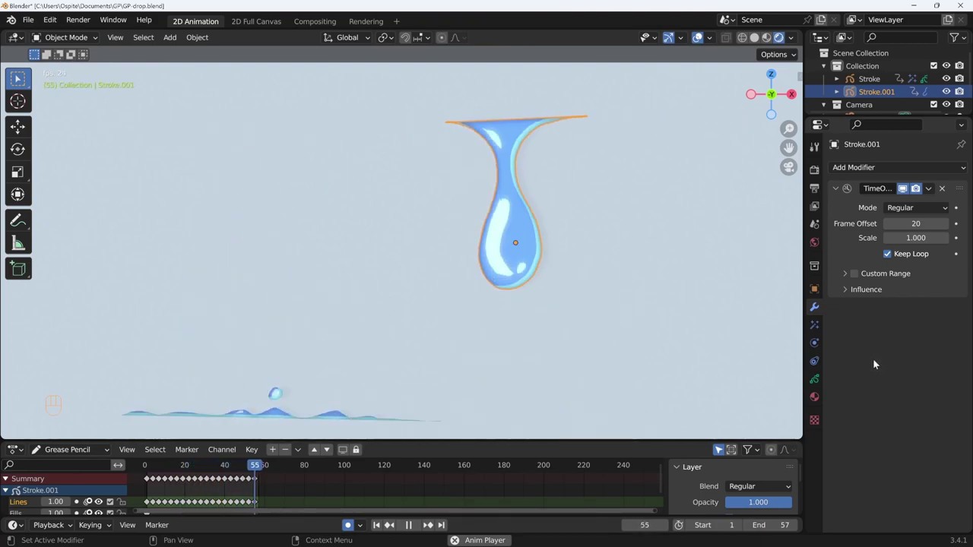
- Play back both drops to check the copy's 30-frame offset and 2.0 scale
key(shift+space)
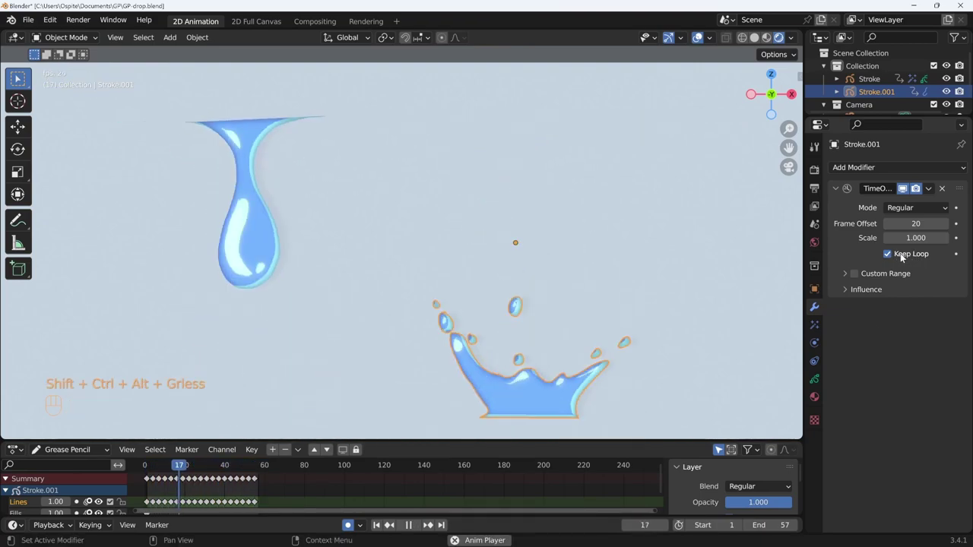
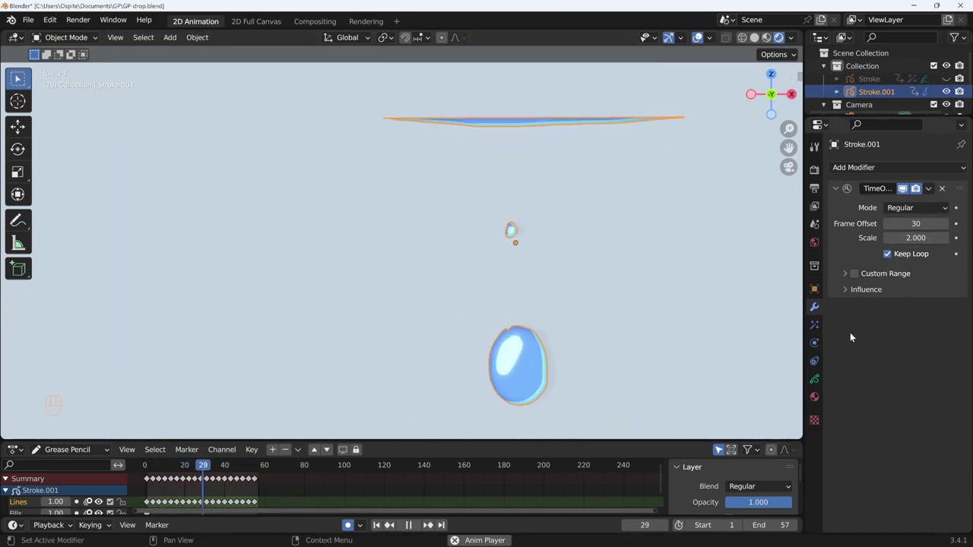
- Enable a custom frame range on Stroke.001's Time Offset modifier
click(845, 276)
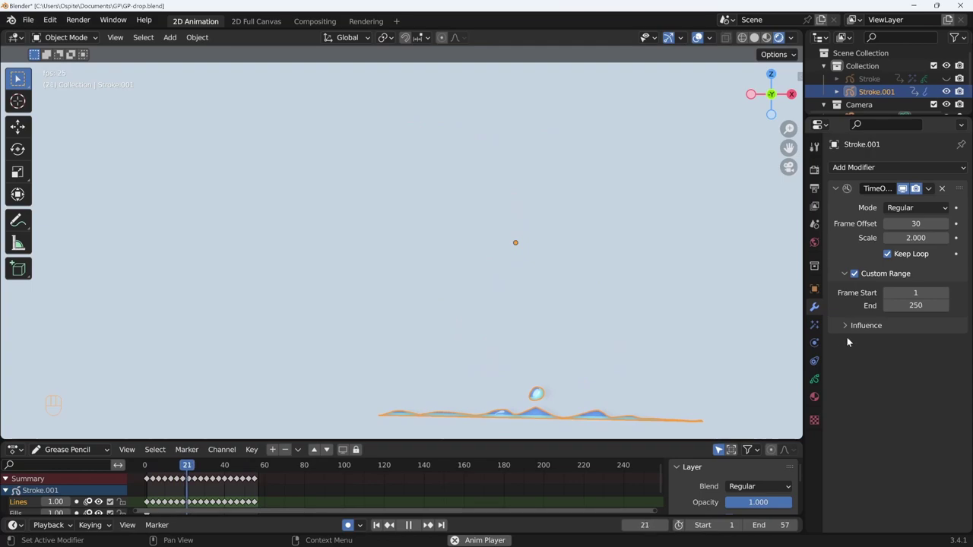
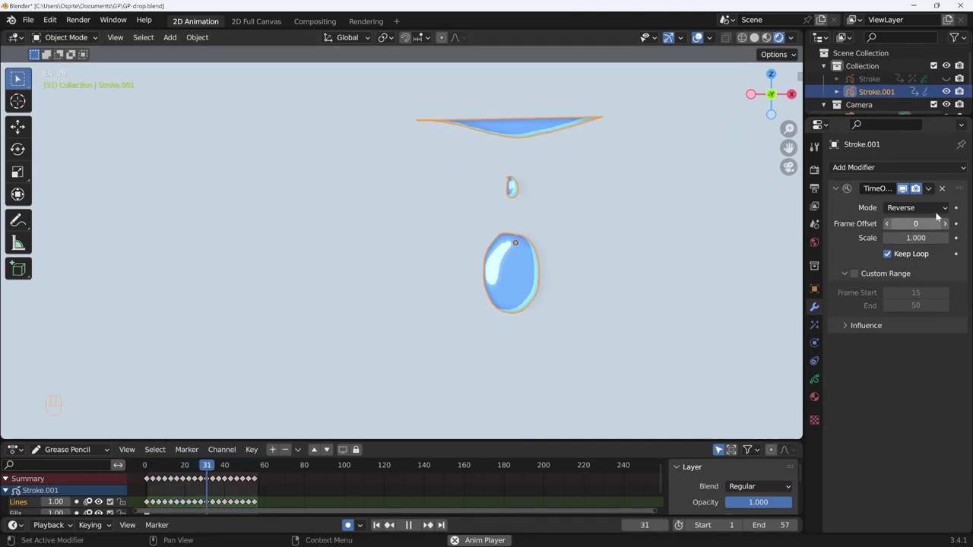
- Try a fixed frame of 20, then set the Ping Pong frame offset to 30
drag(933, 209, 917, 254)
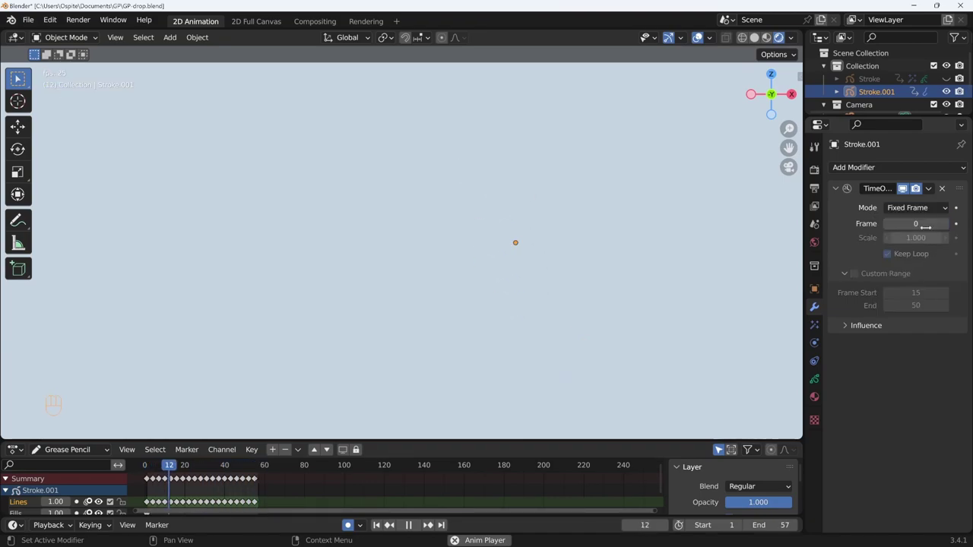
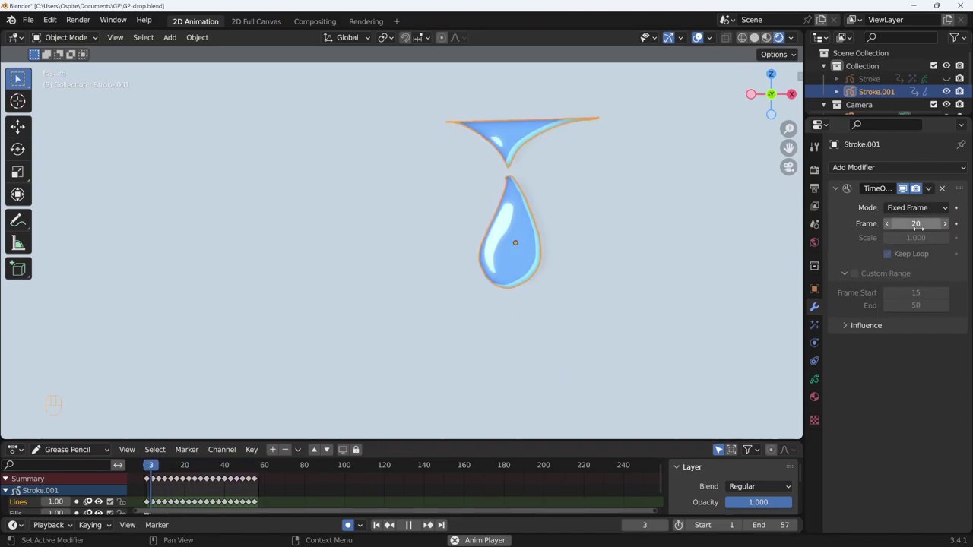
drag(927, 209, 912, 267)
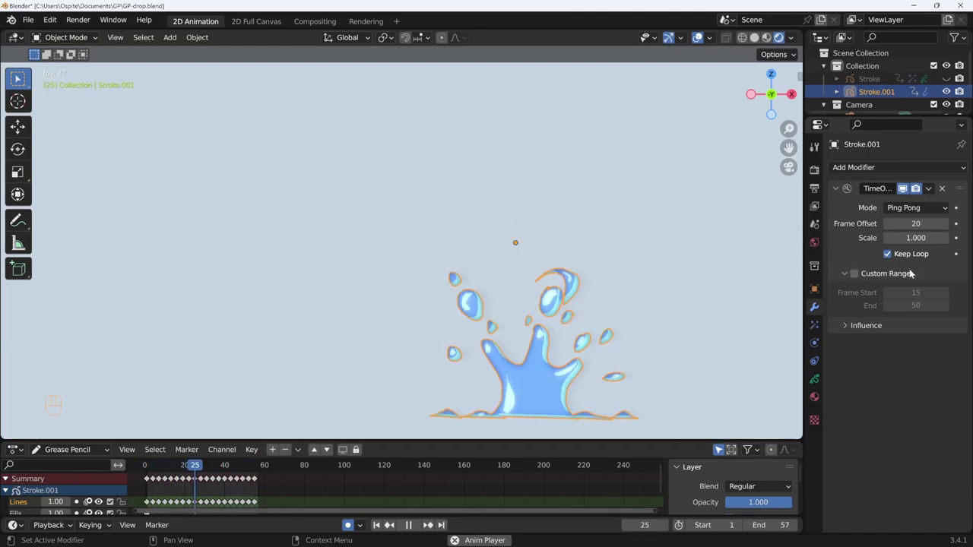
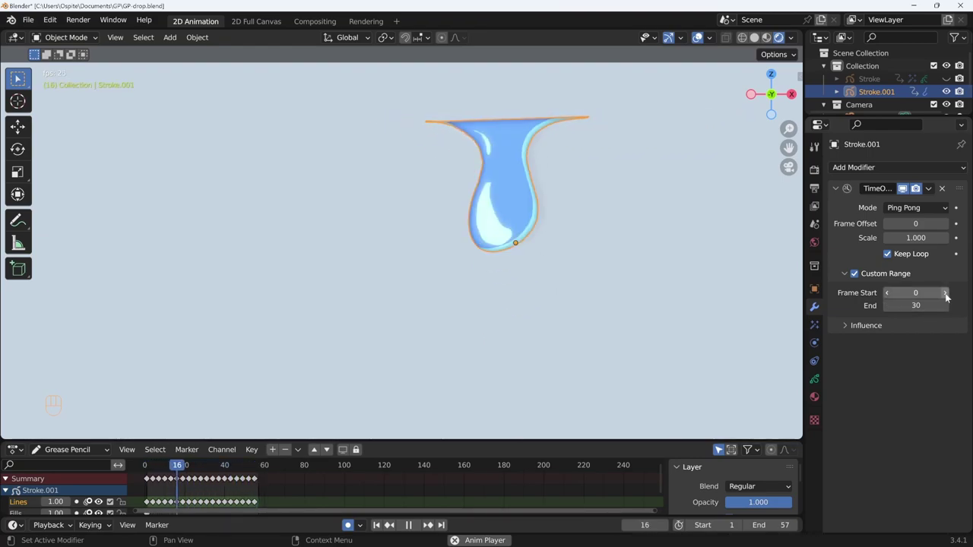
- Adjust the custom range start frame before switching the Time Offset to Chain mode
drag(934, 208, 911, 280)
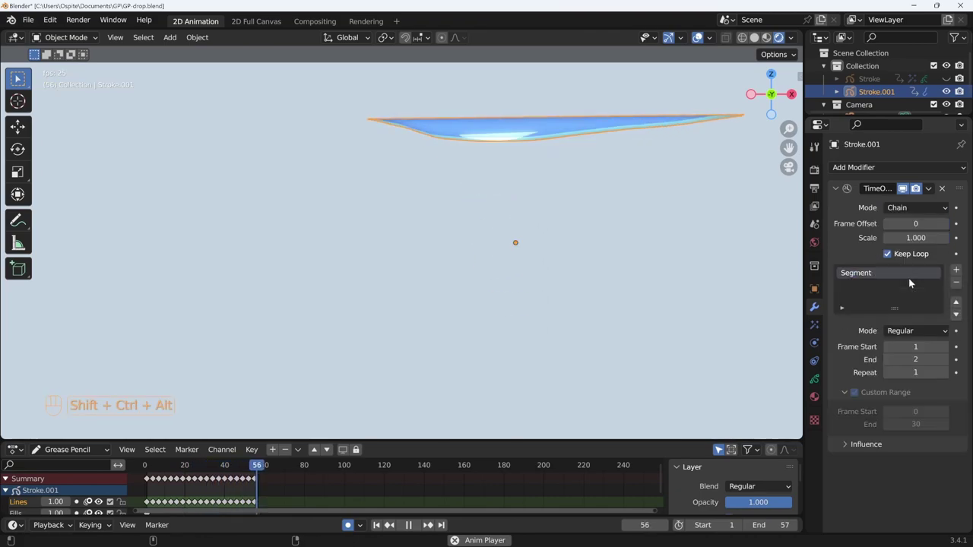
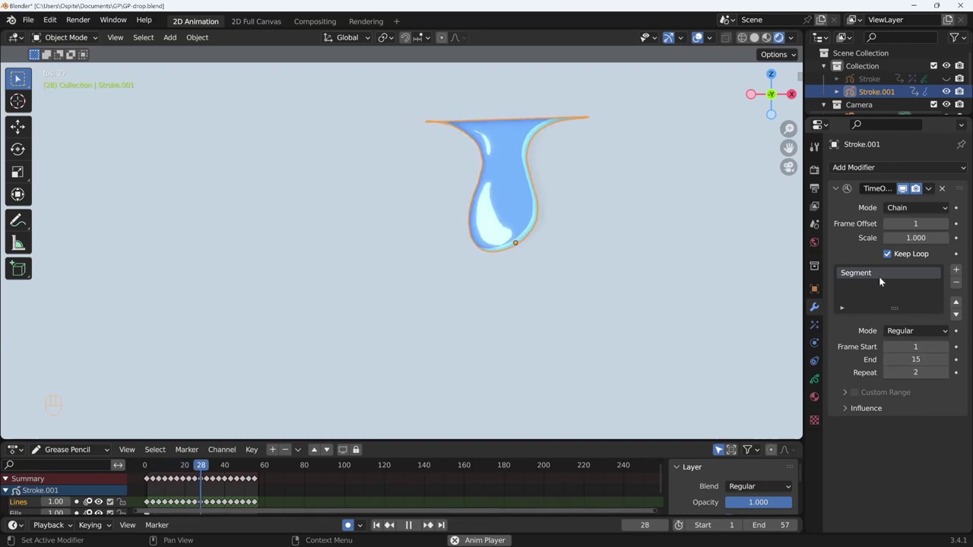
- Add Segment.001 as a Reverse segment over frames 30–40 and play the chained animation
click(957, 272)
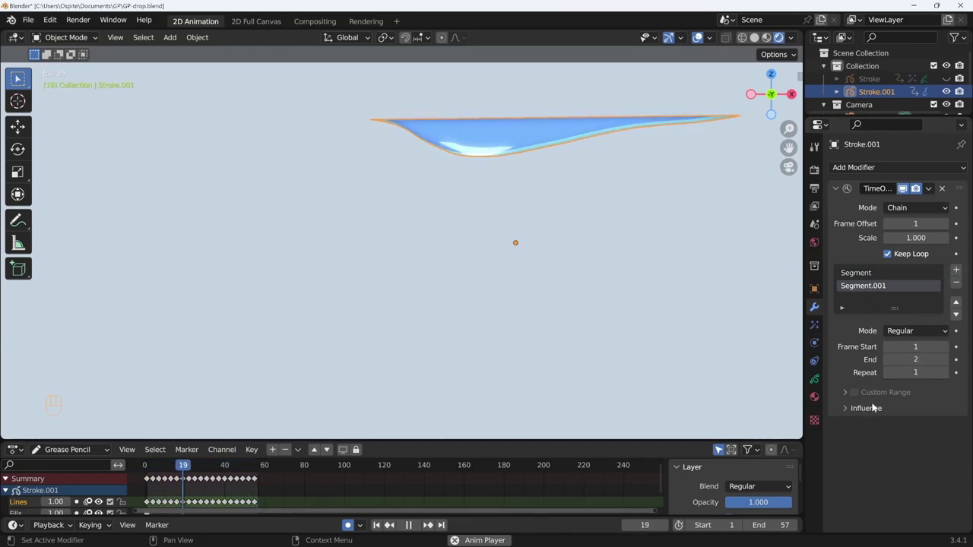
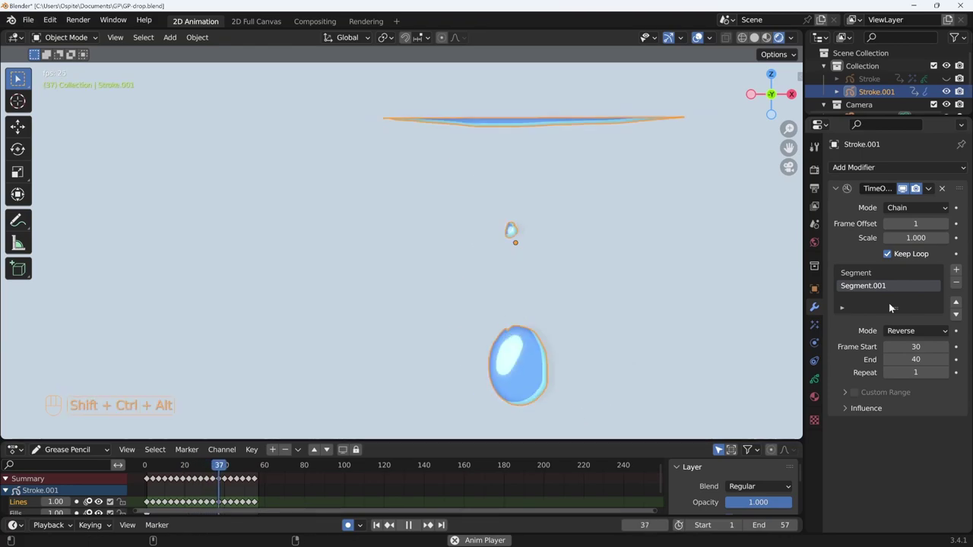
key(shift+space)
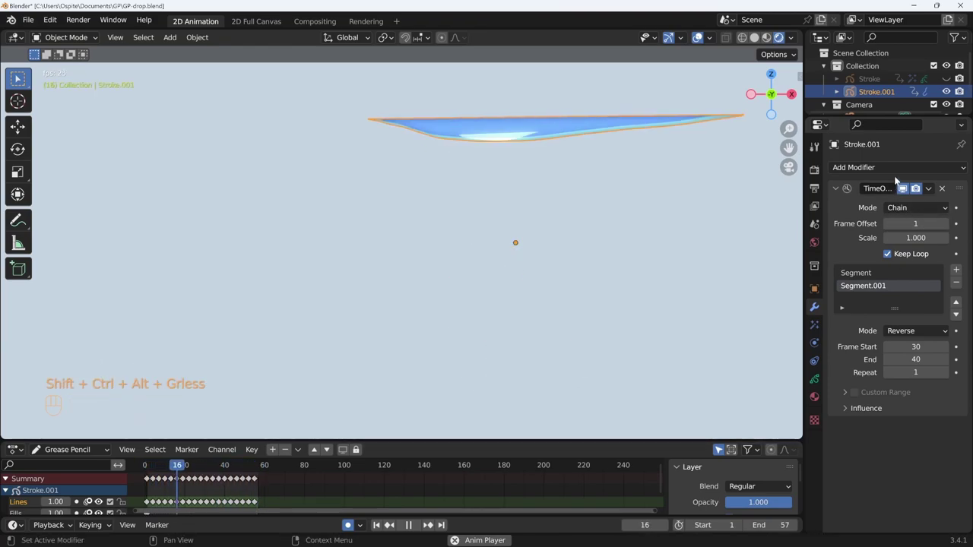
drag(893, 172, 918, 404)
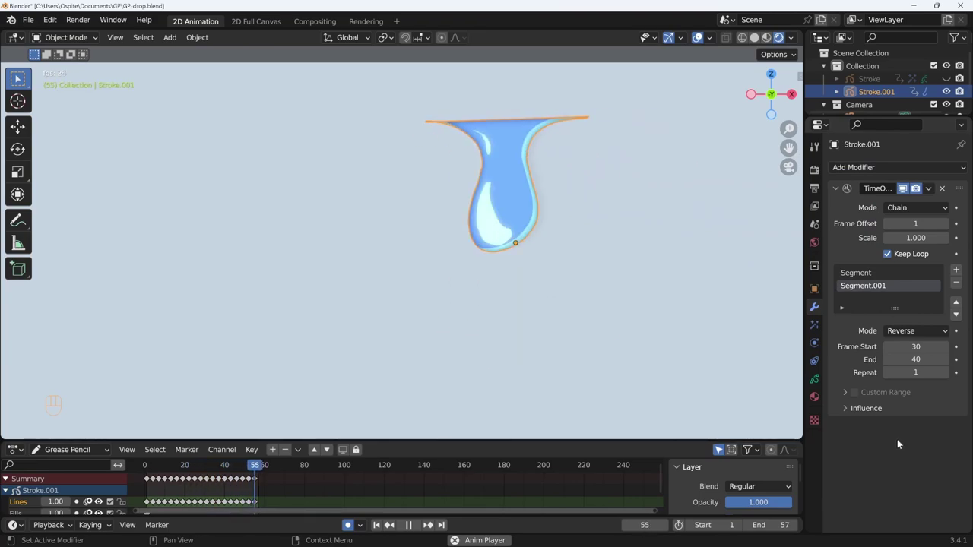